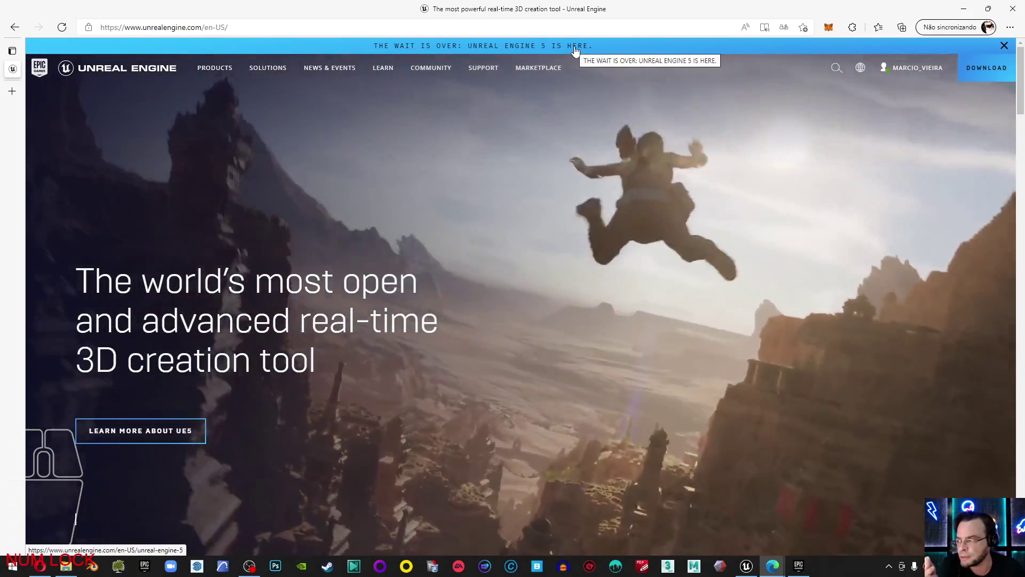
- Browse the Unreal Engine 5 announcement page down to its Get Started download section
left_click(576, 50)
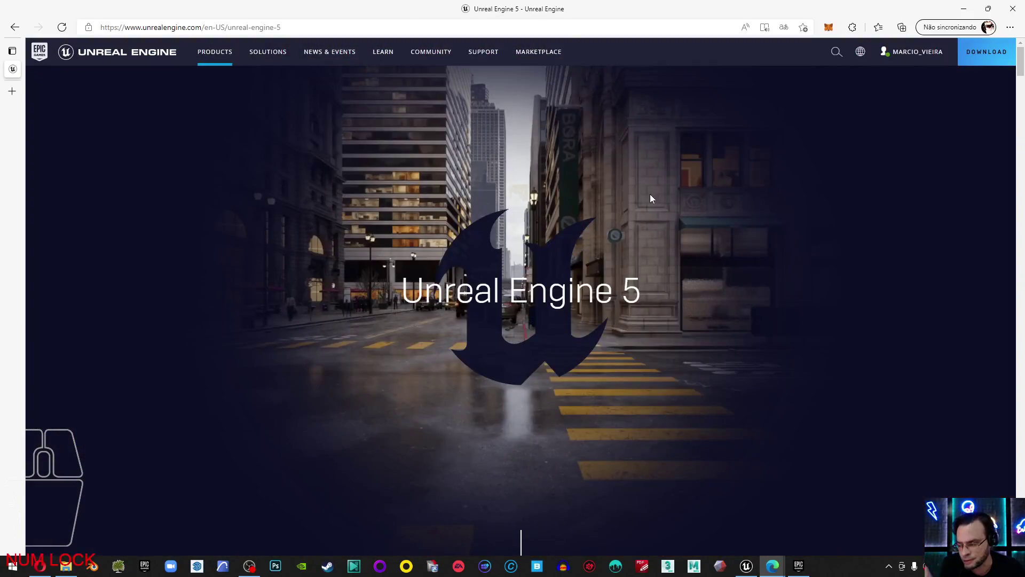
middle_click(657, 248)
scroll("down", 3)
scroll("down", 3)
scroll("down", 3)
scroll("down", 3)
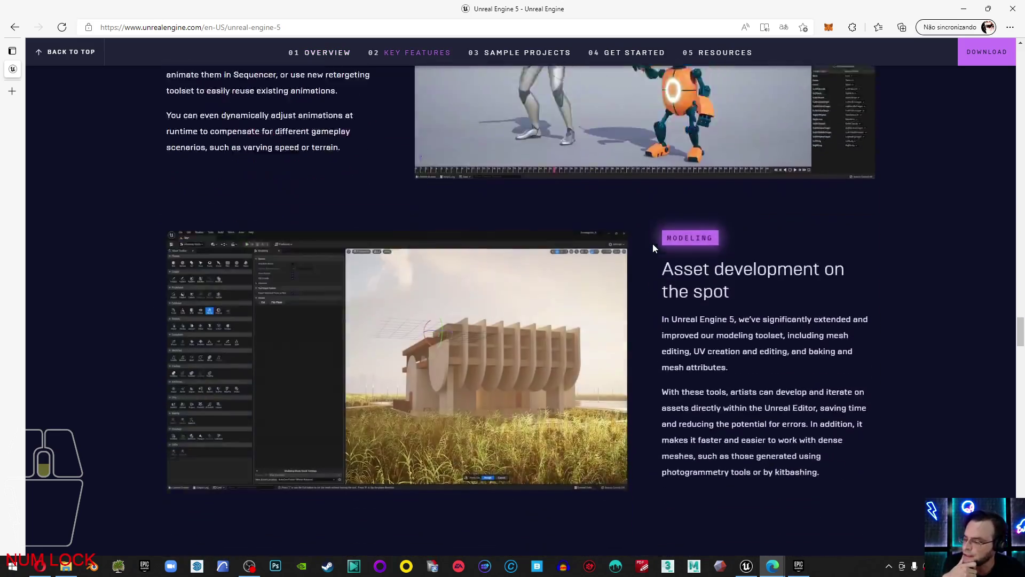
scroll("down", 3)
scroll("up", 3)
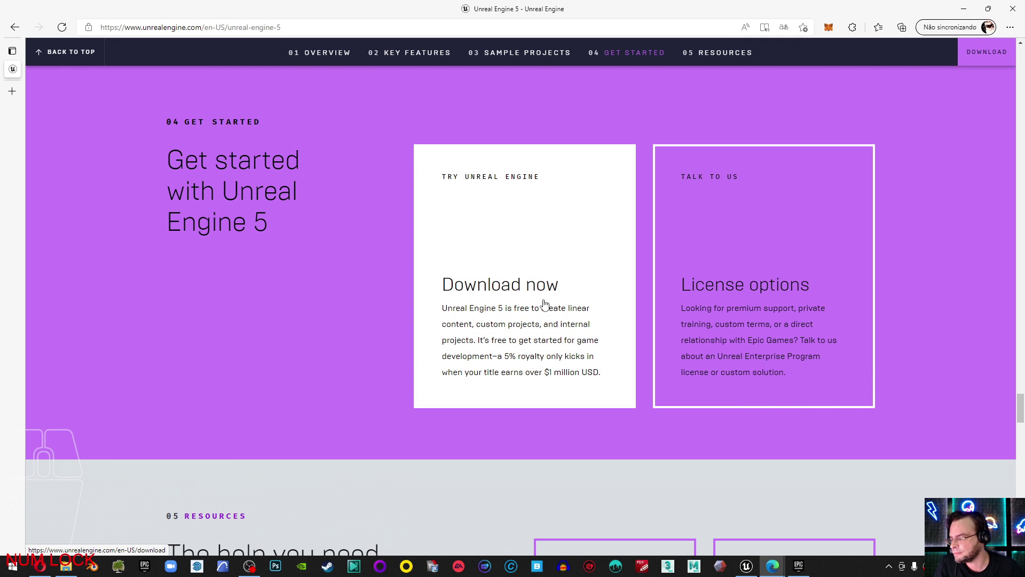
- Reach the 'Open the Epic Games launcher' step and launch the installed launcher from it
middle_click(549, 301)
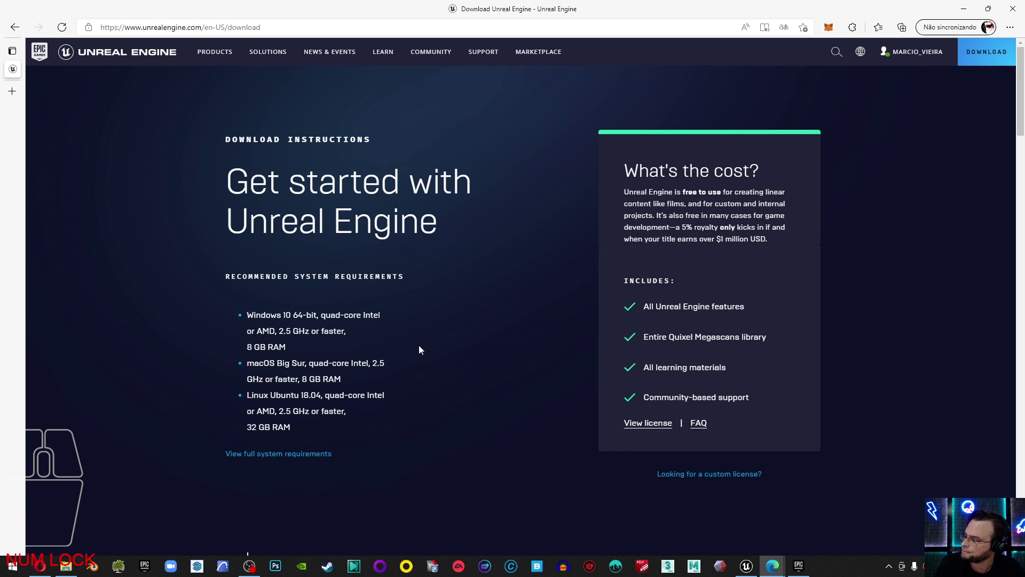
middle_click(342, 348)
middle_click(393, 308)
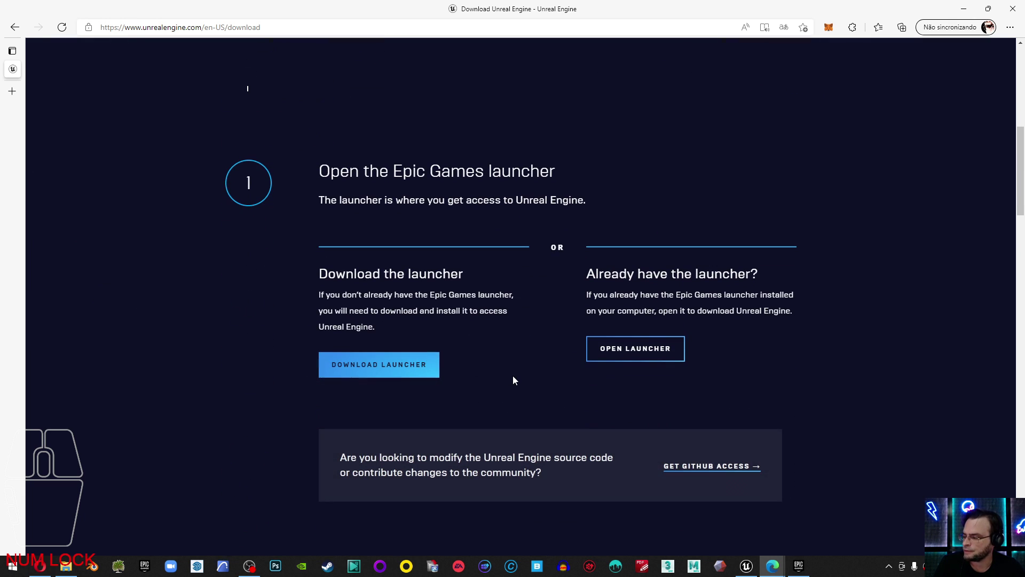
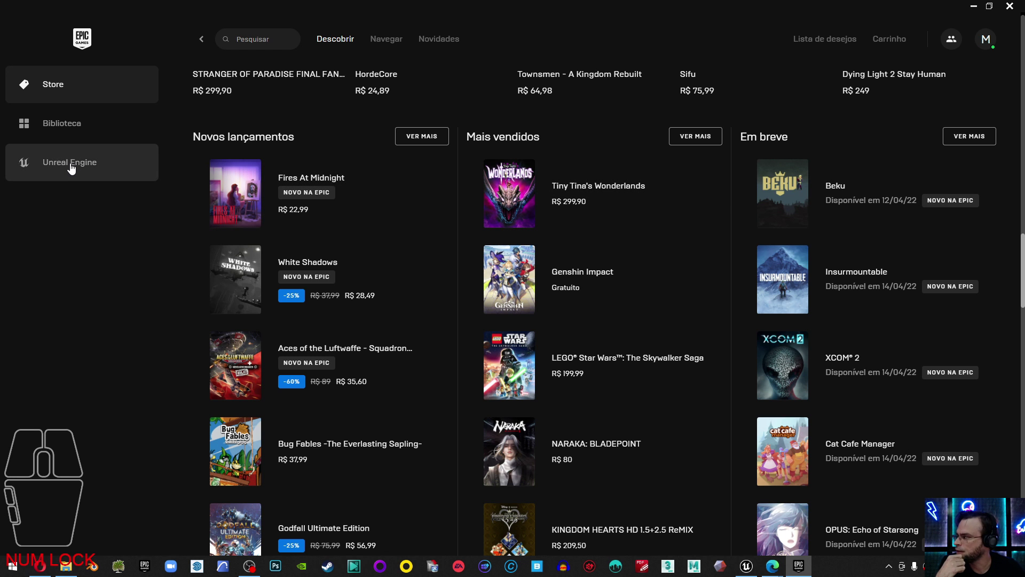
- Show the Unreal Engine Biblioteca with installed engine version 5.0.0
left_click(72, 167)
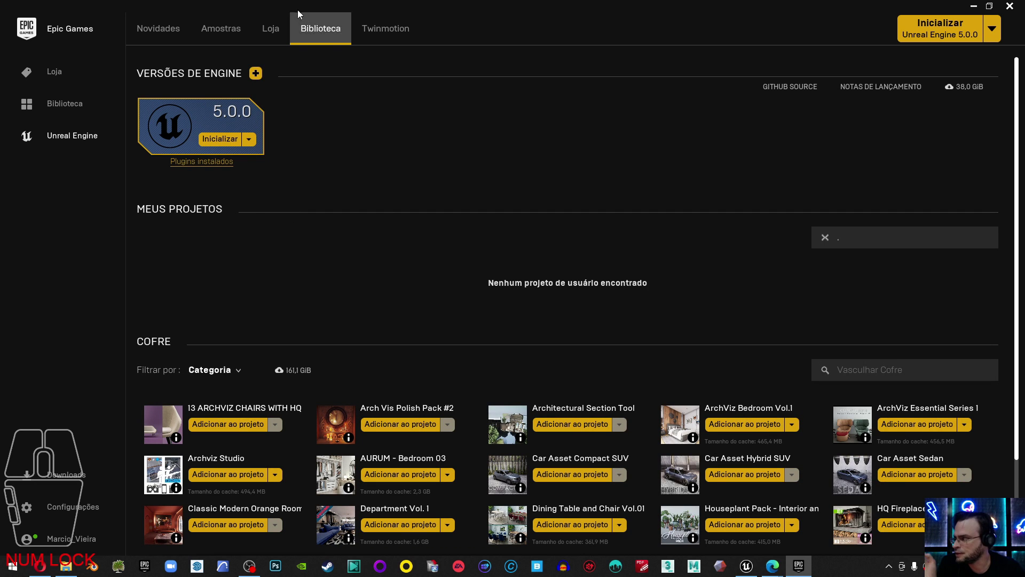
left_click(142, 34)
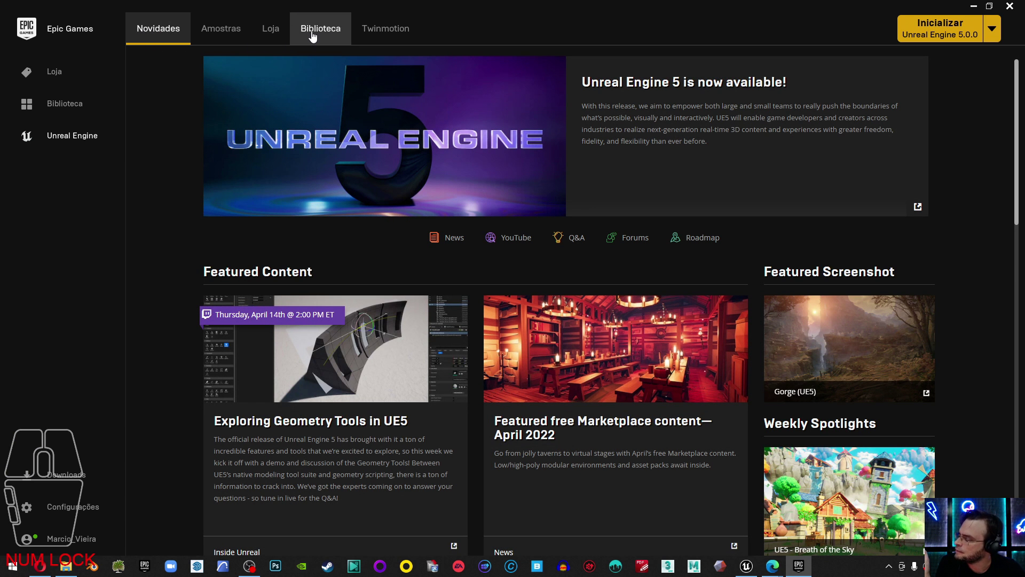
left_click(317, 35)
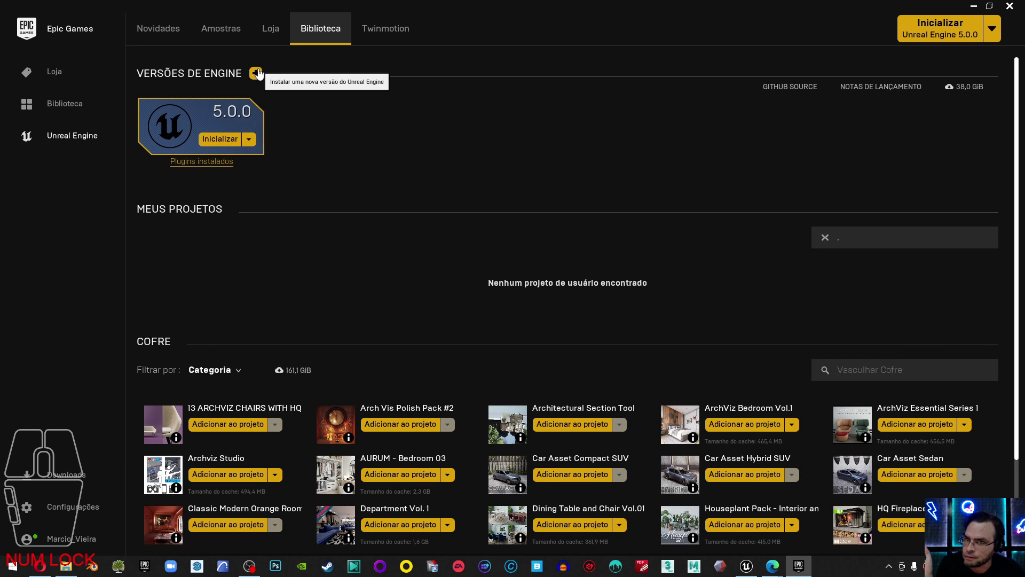
- Add a new engine slot and review the version list, keeping 4.27.2 beside 5.0.0
left_click(259, 73)
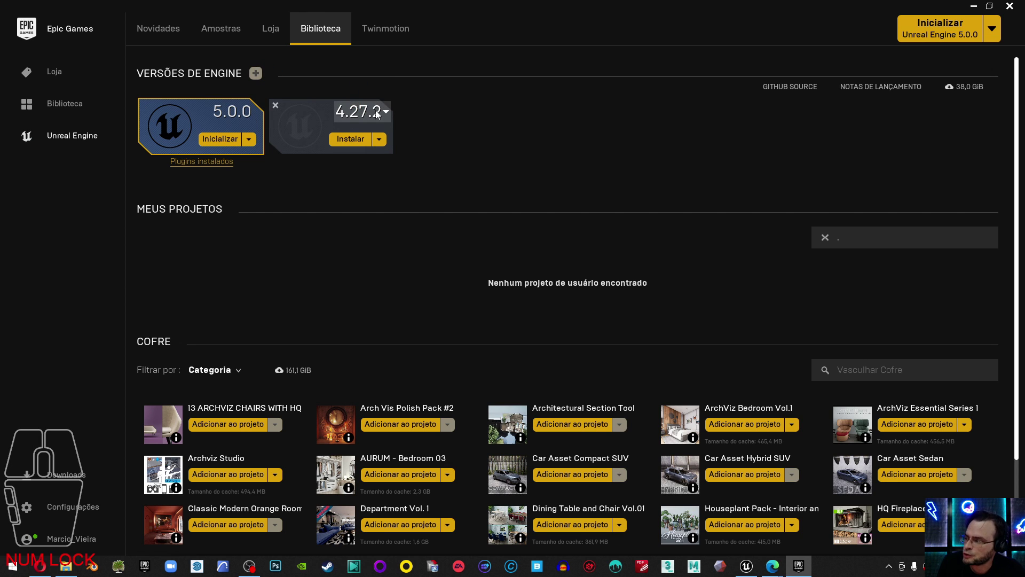
left_click(390, 115)
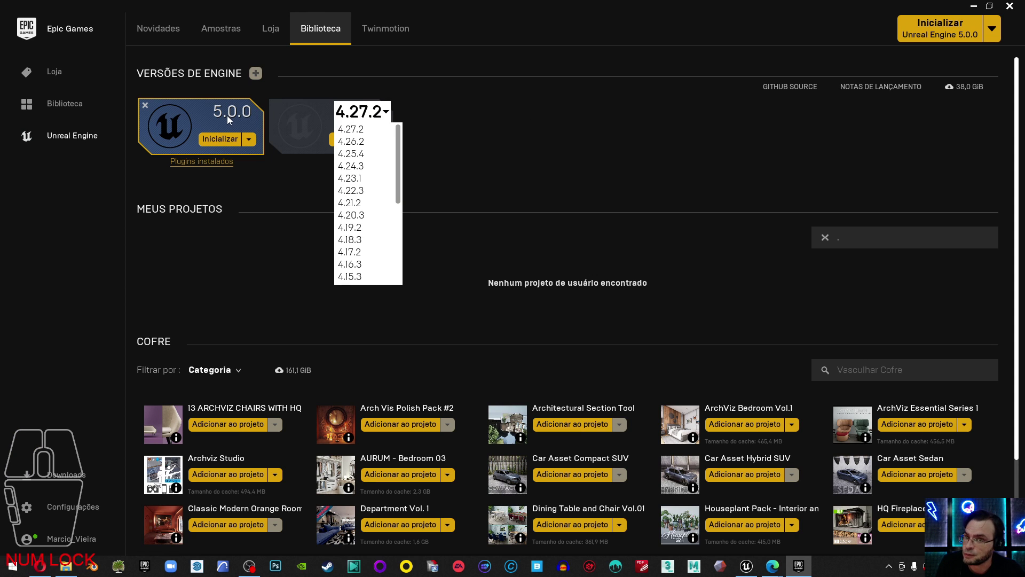
scroll("down", 3)
scroll("up", 3)
scroll("down", 3)
scroll("up", 3)
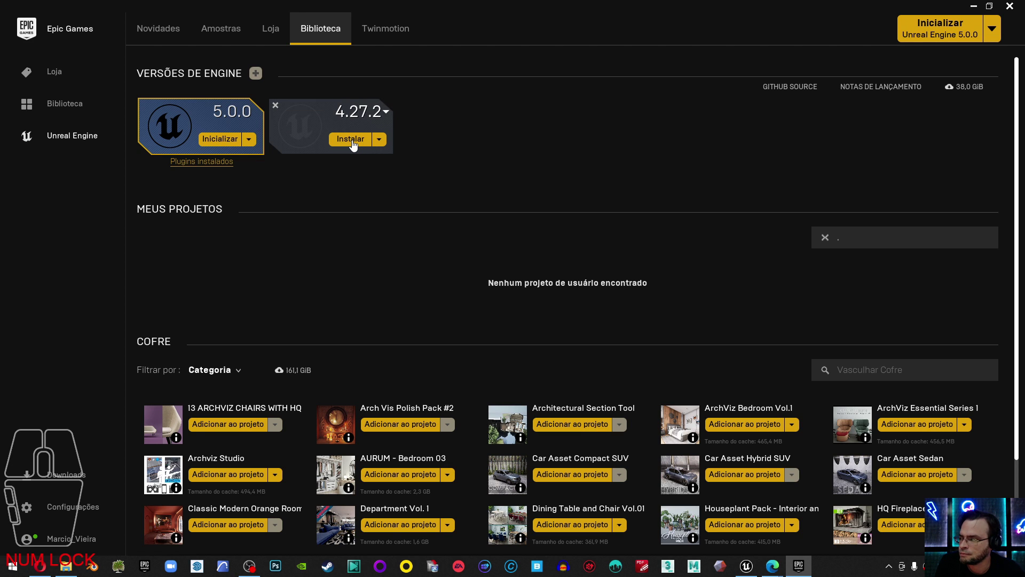
- Uncheck the Android, iOS, Linux and Lumin target platforms for 4.27.2 and apply, cutting the download to 8.19 GB
left_click(353, 145)
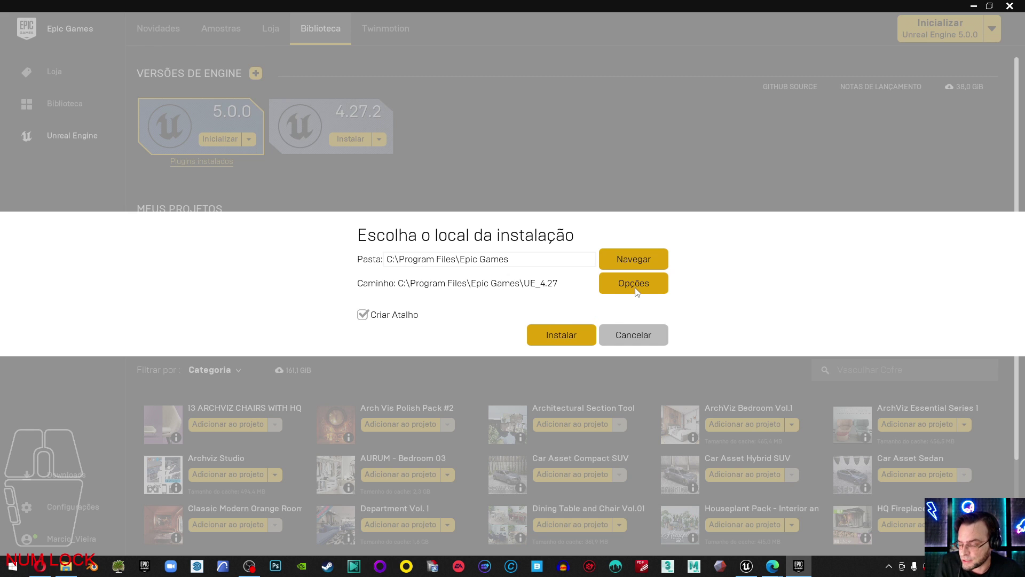
left_click(639, 293)
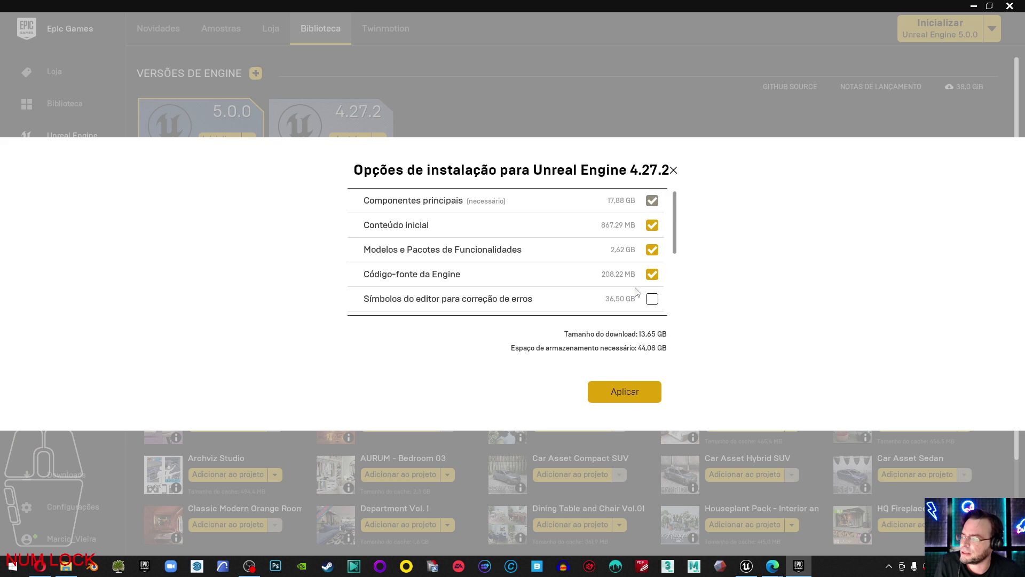
scroll("down", 3)
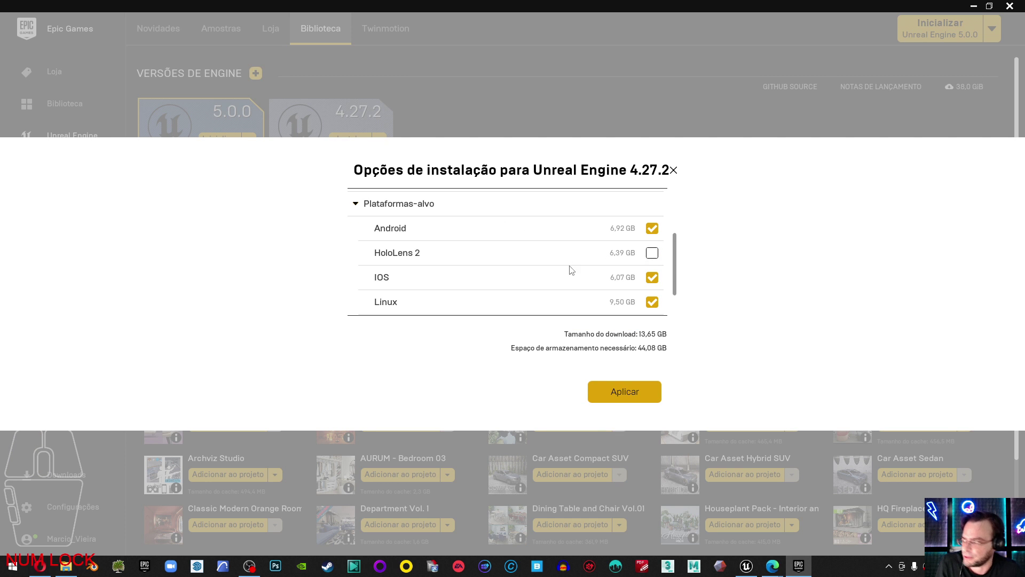
scroll("down", 3)
left_click(650, 274)
left_click(649, 251)
scroll("up", 3)
left_click(654, 214)
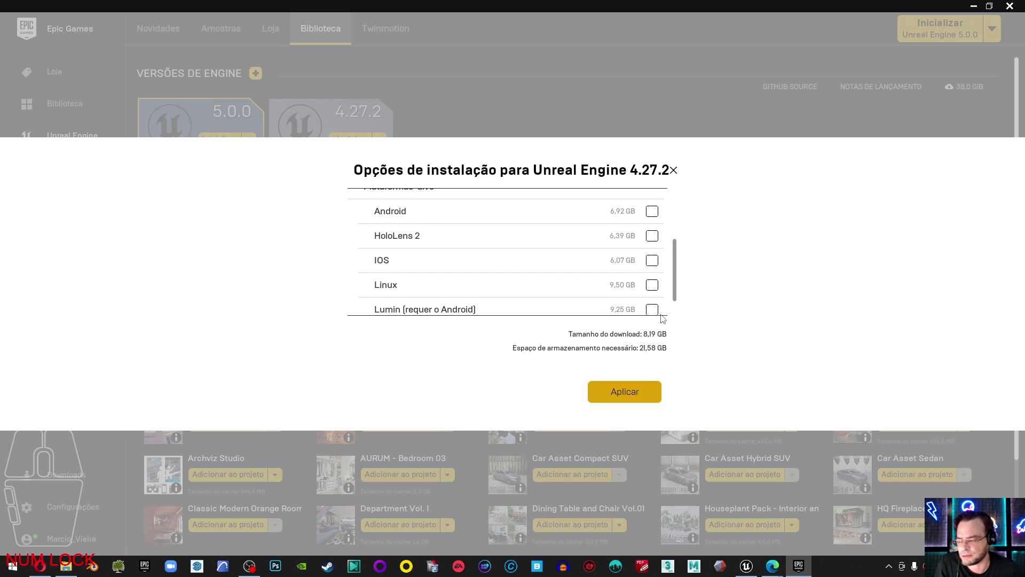
left_click(624, 399)
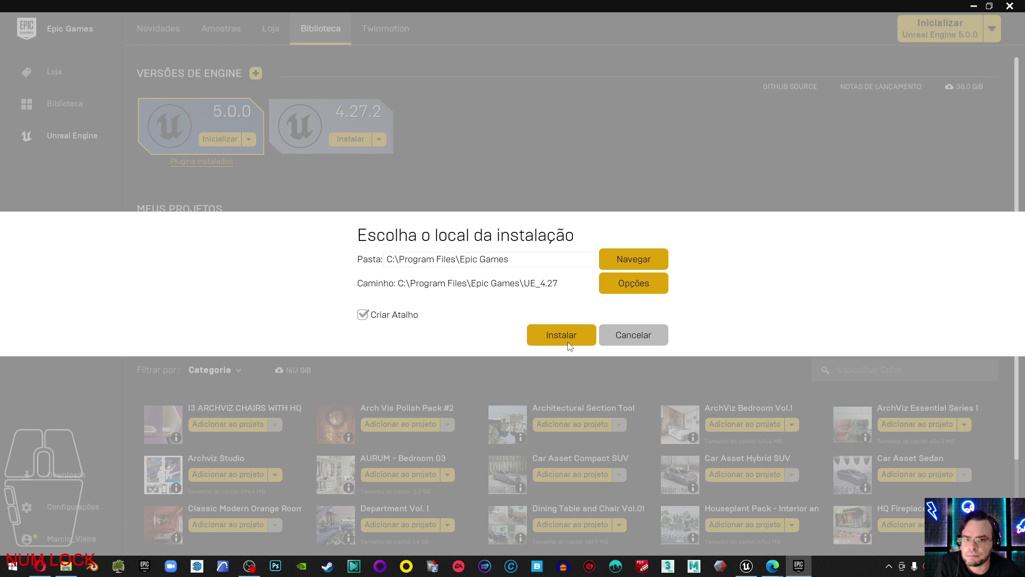